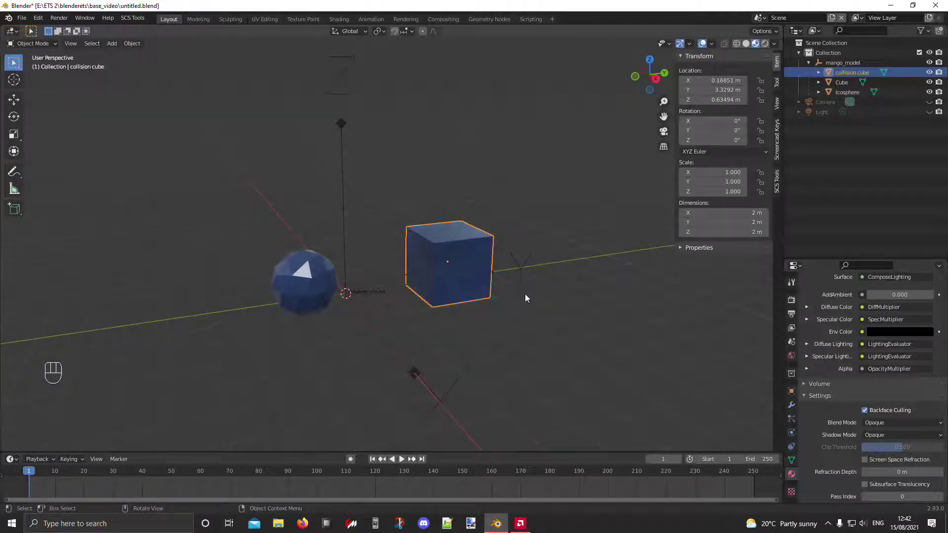
Undo an accidental move of the collision cube and deselect it, orbiting around the cube
middle_click(461, 328)
key("g")
left_click(592, 332)
key("ctrl+z")
left_click_drag(585, 334, 573, 336)
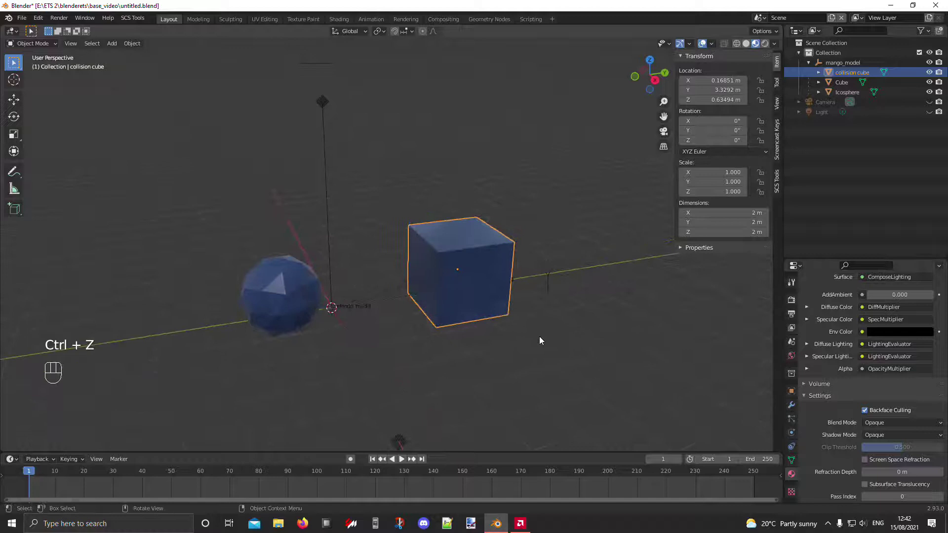
left_click(511, 375)
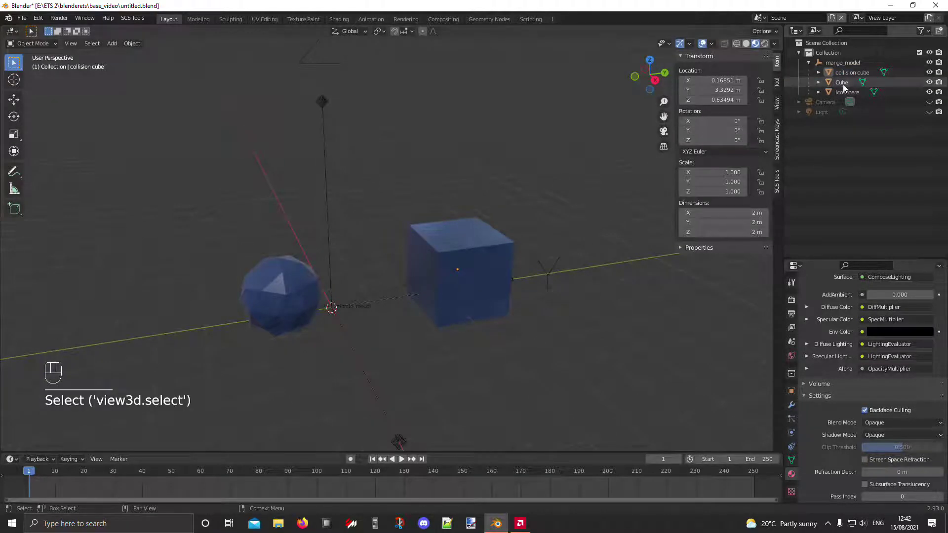
Duplicate the Icosphere with Shift+D and rename the copy 'collision ico' in the Outliner
left_click(282, 291)
key("shift+d")
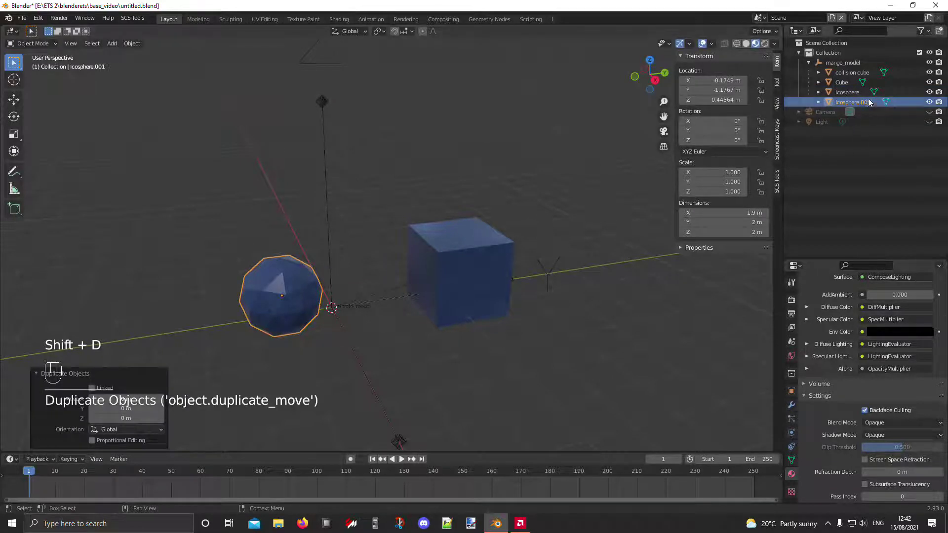
left_click_drag(872, 101, 858, 105)
key("e")
middle_click(290, 371)
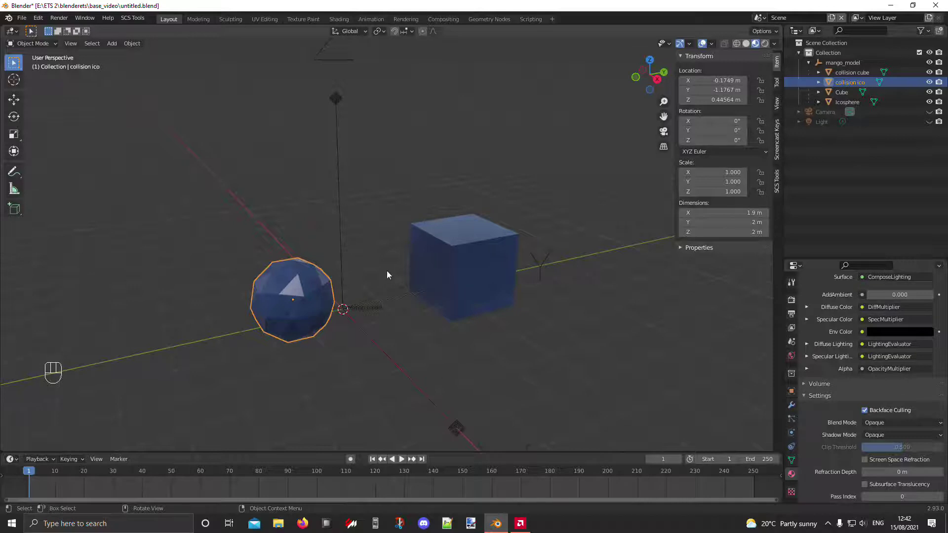
Select objects in the Outliner, ending with the collision objects ready for mesh editing
left_click(845, 98)
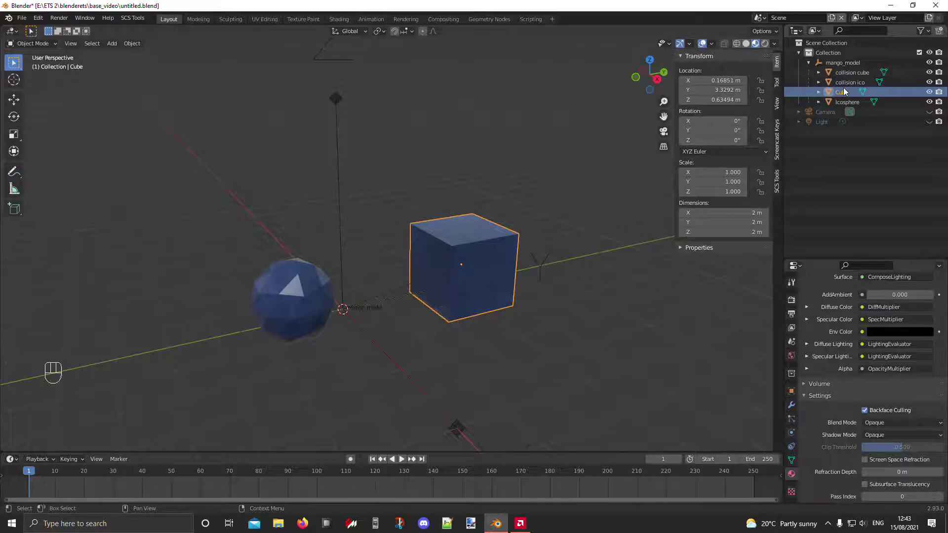
left_click(849, 77)
left_click(845, 84)
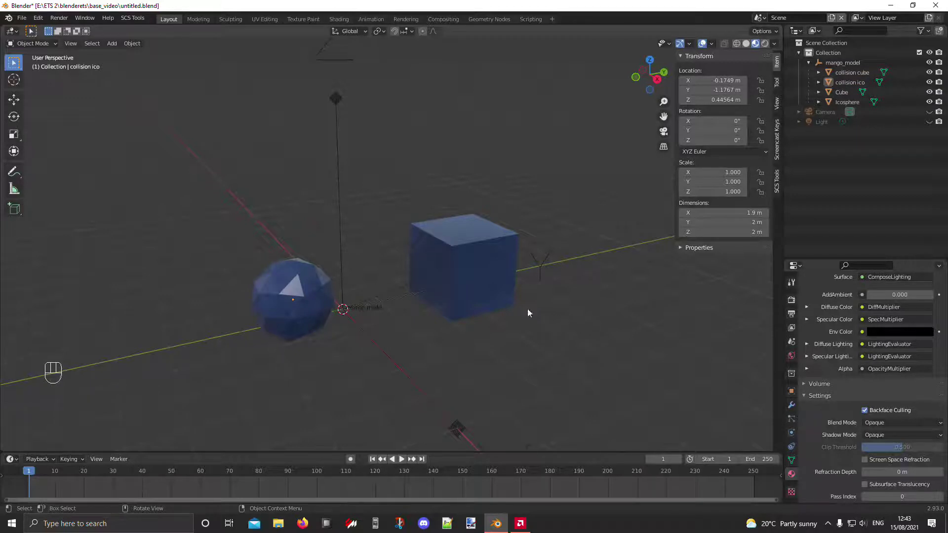
middle_click(470, 288)
In Edit Mode, inset and extrude a face of the collision cube outward
key("Tab")
key("i")
key("e")
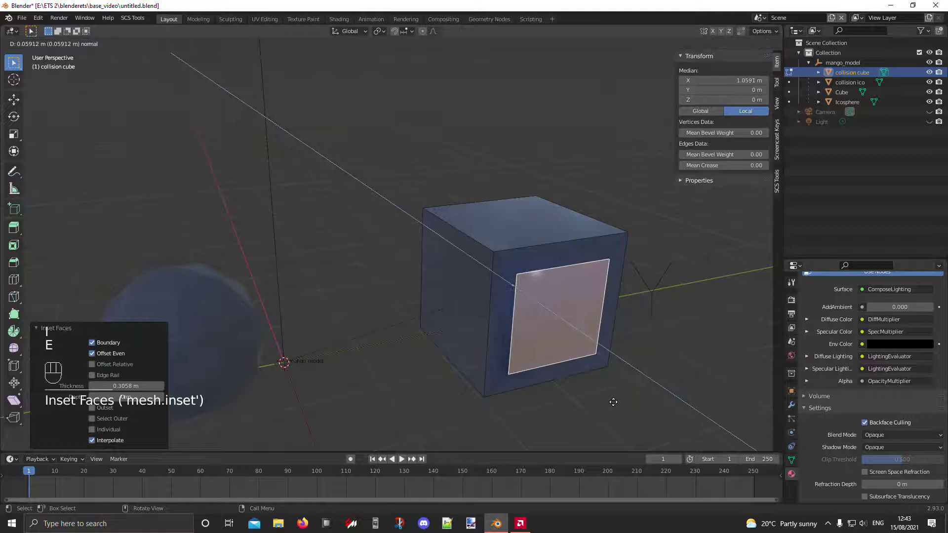
key("Tab")
left_click(621, 403)
left_click_drag(626, 403, 647, 405)
left_click_drag(627, 384, 471, 330)
left_click_drag(471, 330, 440, 315)
left_click(441, 315)
middle_click(445, 241)
key("Tab")
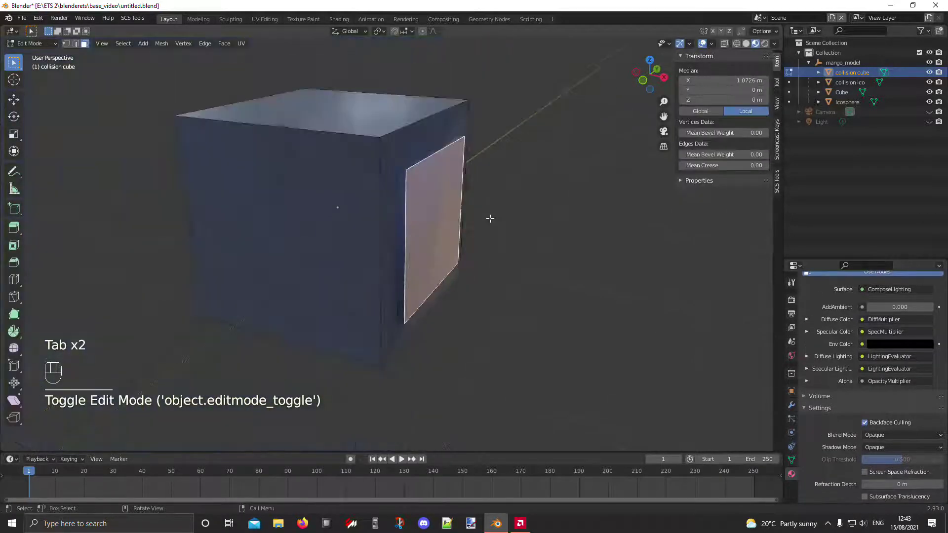
Undo the face extrusion so the cube stays 2 m and return to Object Mode
key("Tab")
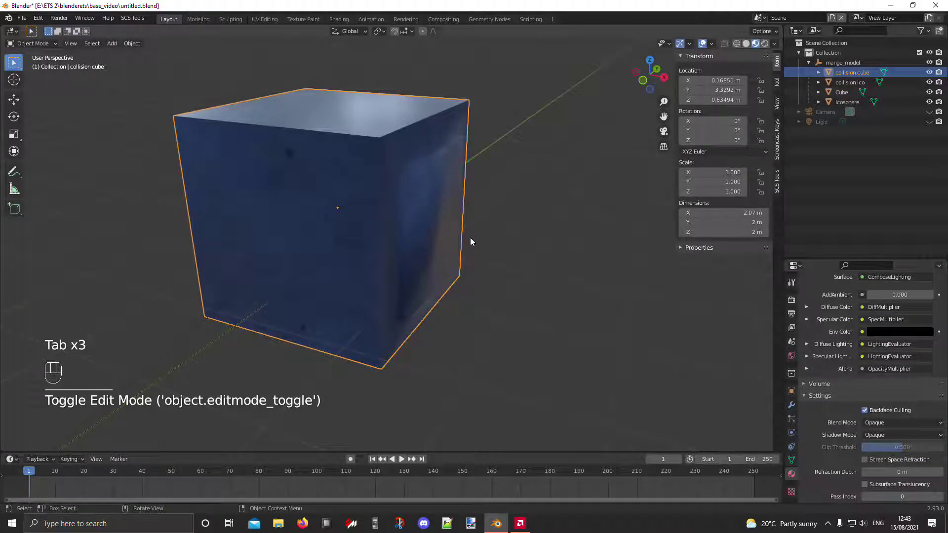
left_click_drag(498, 254, 437, 261)
key("ctrl+z")
key("ctrl+z")
key("ctrl+z")
key("Tab")
left_click_drag(490, 305, 526, 299)
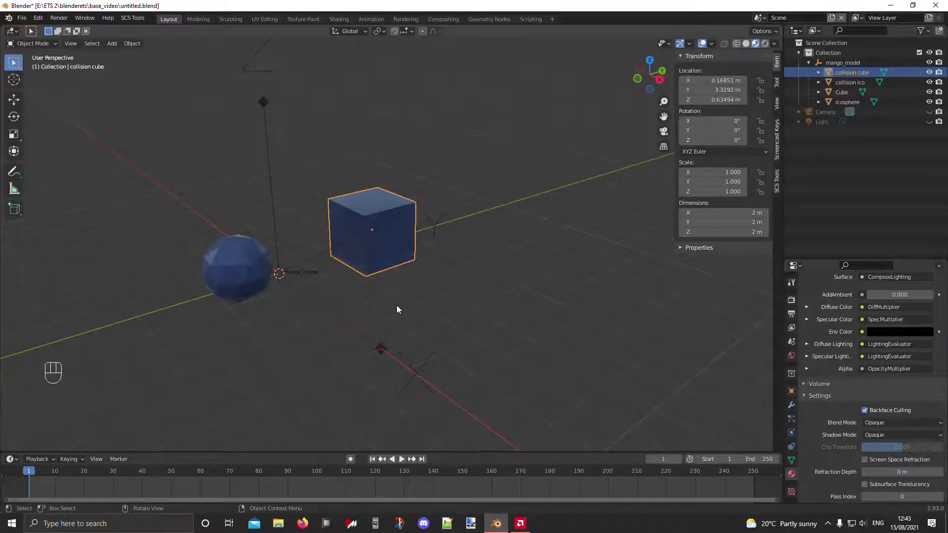
Select the collision cube in the viewport to show its object properties
left_click(401, 308)
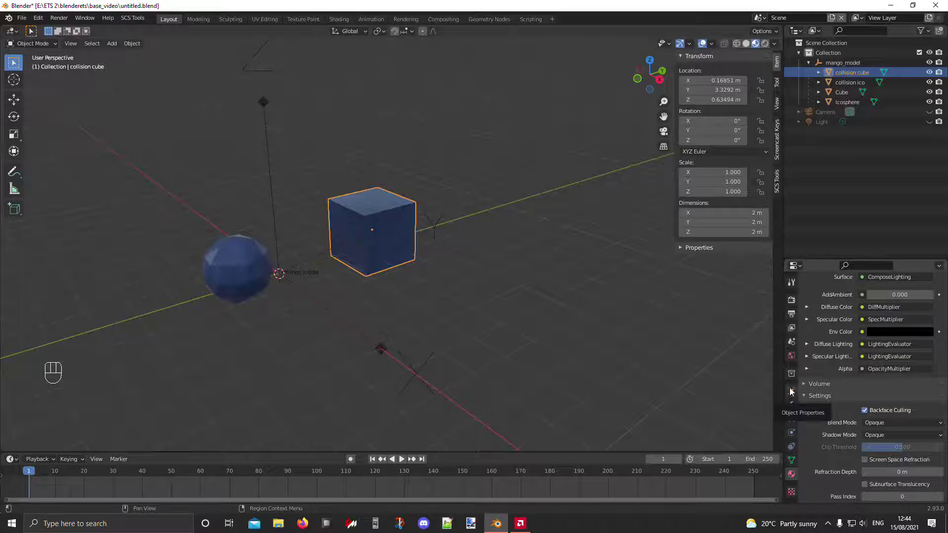
In the SCS Object panel, add a new SCS part 'coll' beside defaultpart
left_click(796, 398)
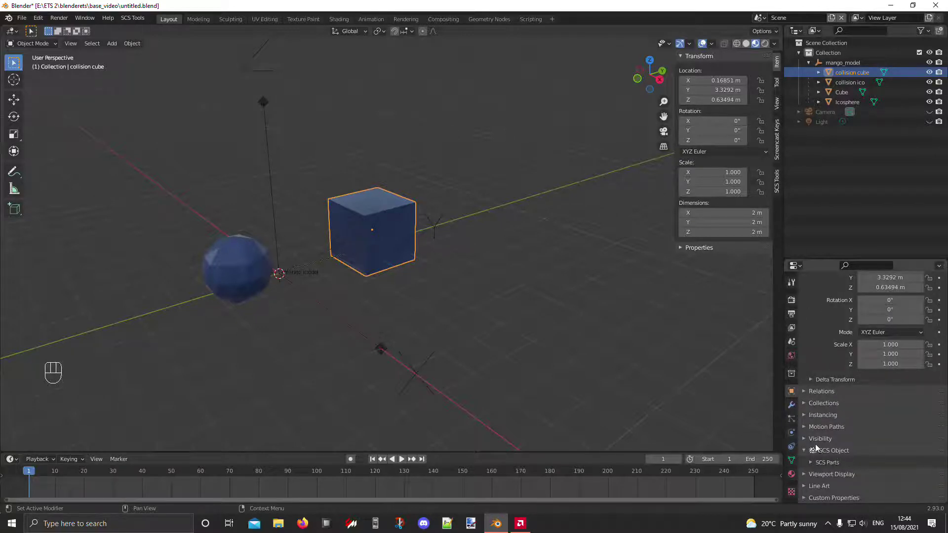
left_click(829, 467)
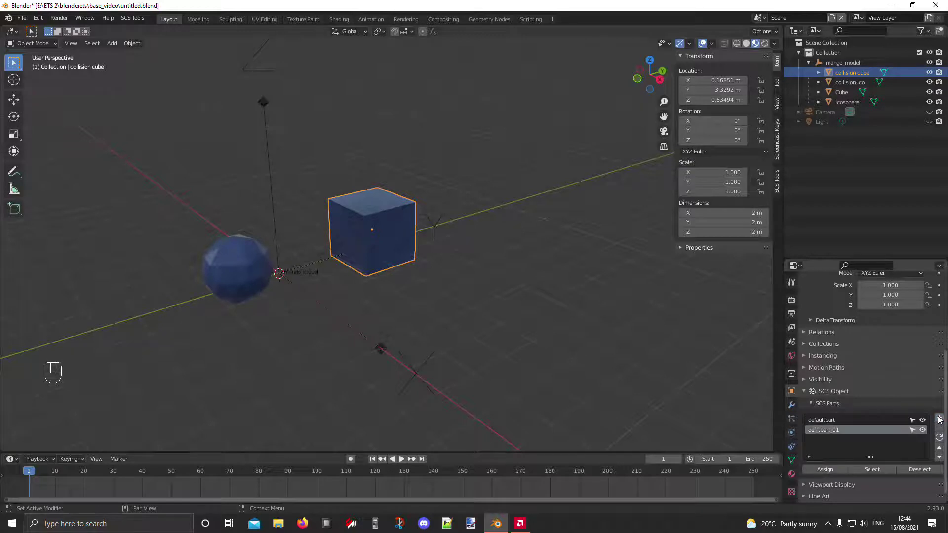
left_click(836, 434)
left_click_drag(832, 429, 837, 435)
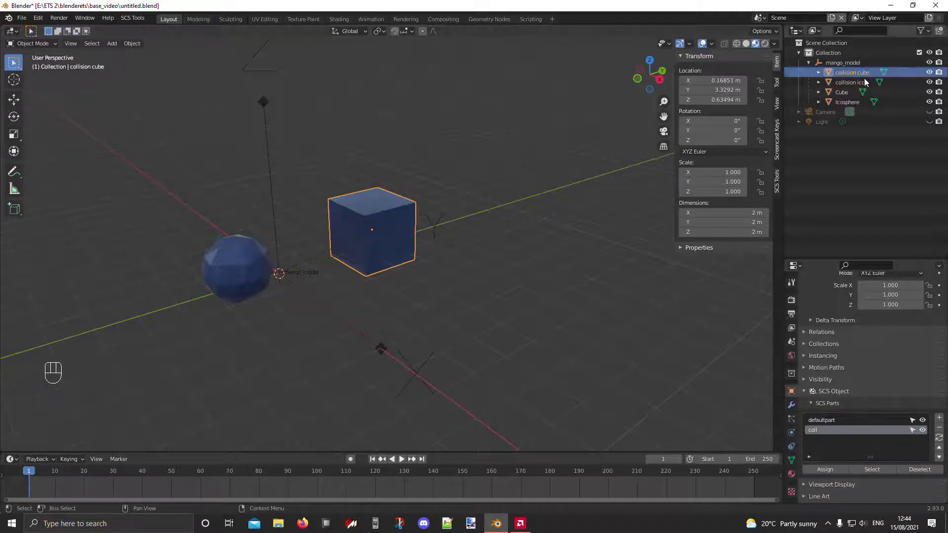
Assign collision ico to the coll part and check the parts used by Cube and collision cube
left_click(864, 84)
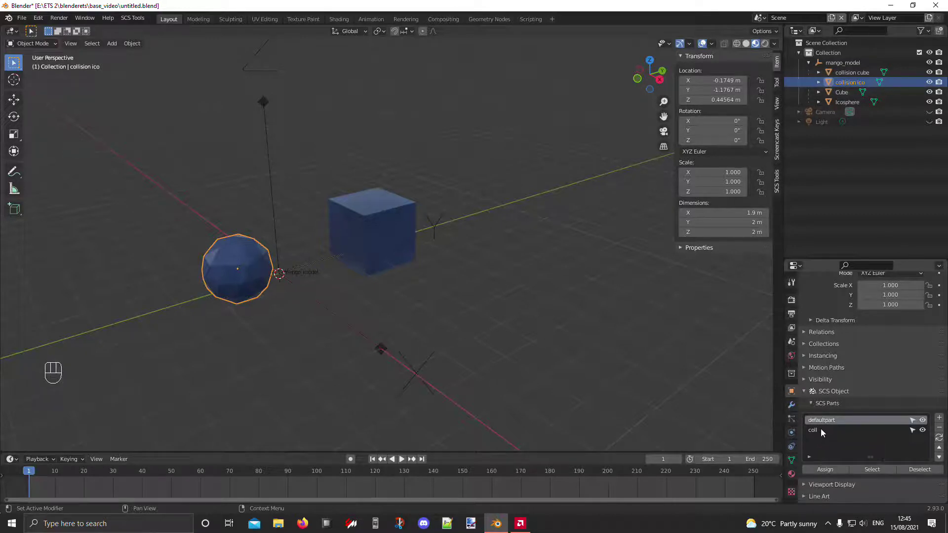
left_click(829, 475)
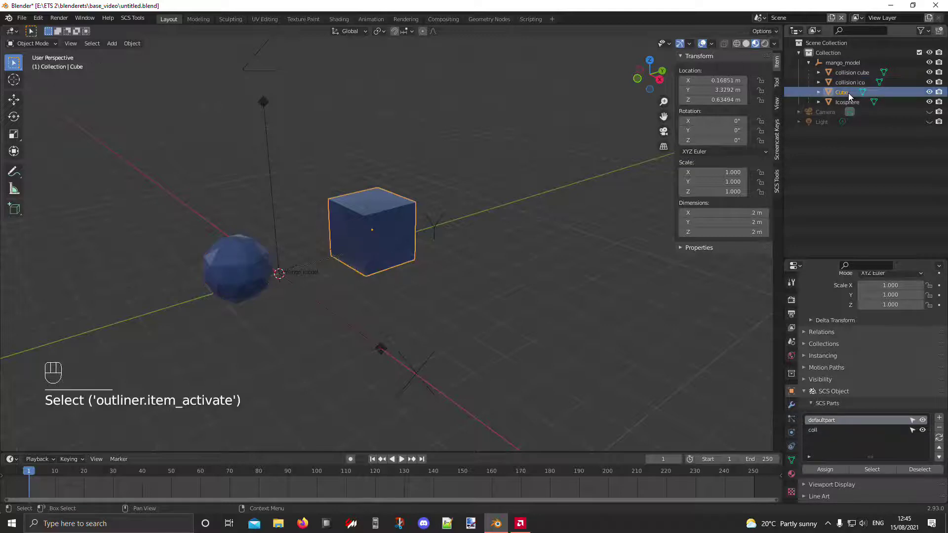
left_click(851, 97)
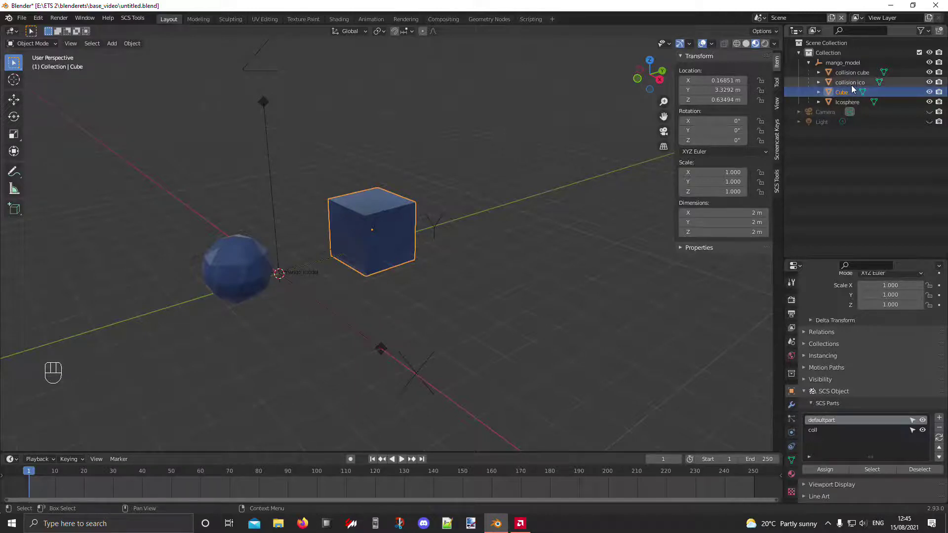
left_click(854, 89)
left_click_drag(850, 87, 848, 76)
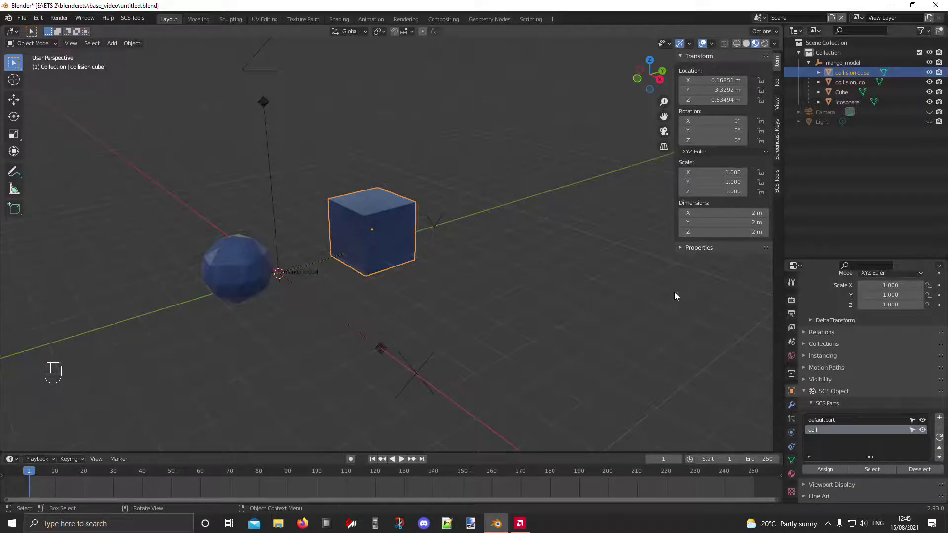
left_click(778, 189)
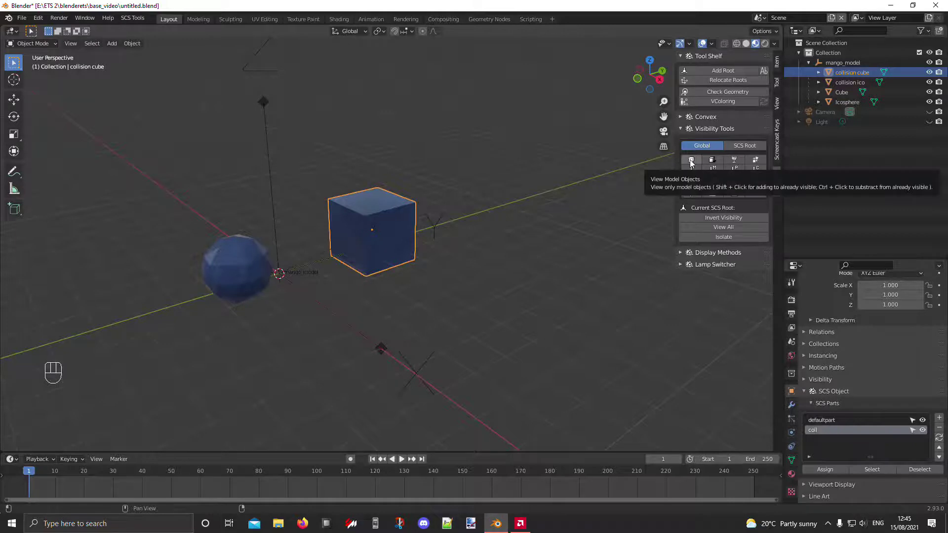
left_click(694, 163)
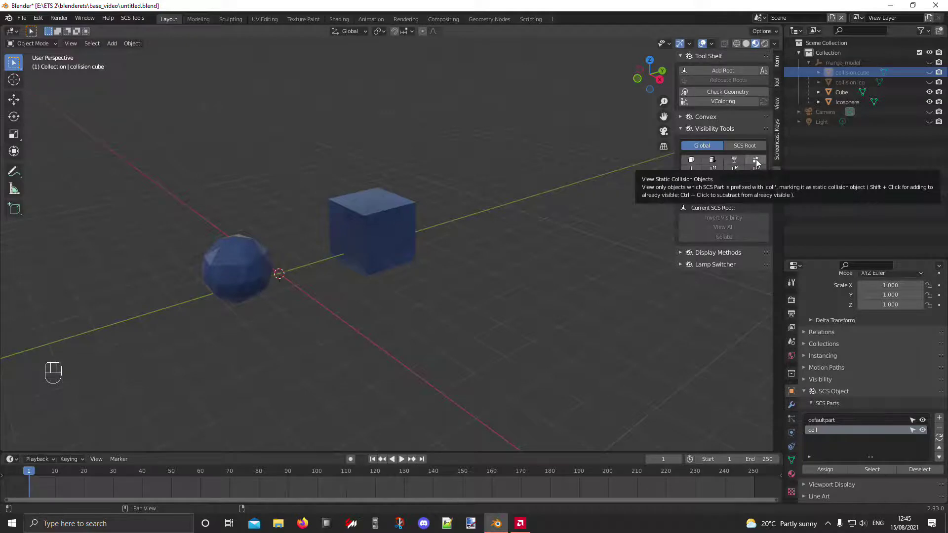
left_click(755, 160)
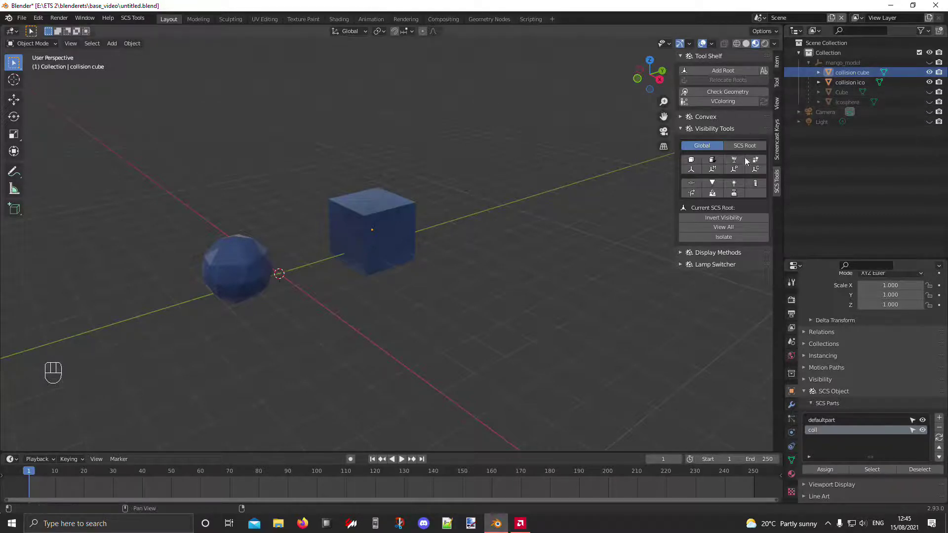
left_click(765, 162)
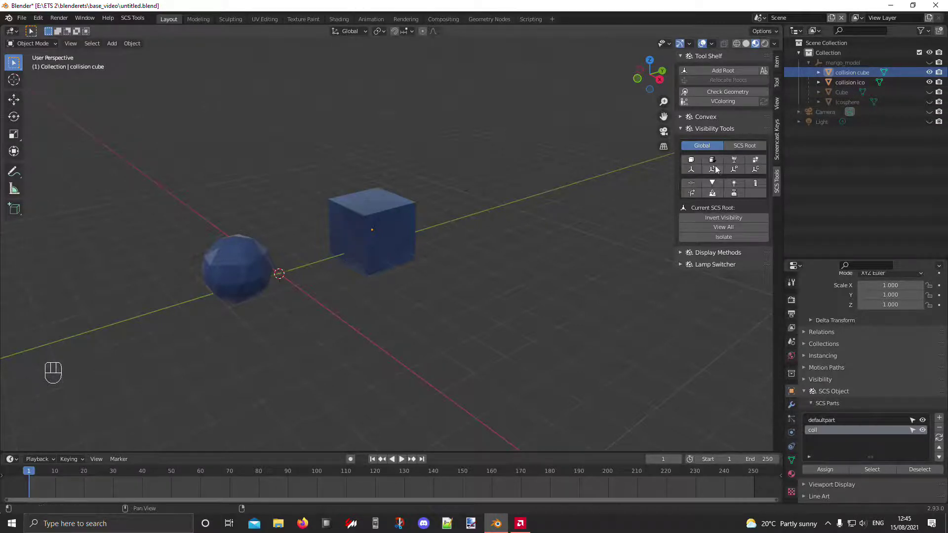
left_click(696, 161)
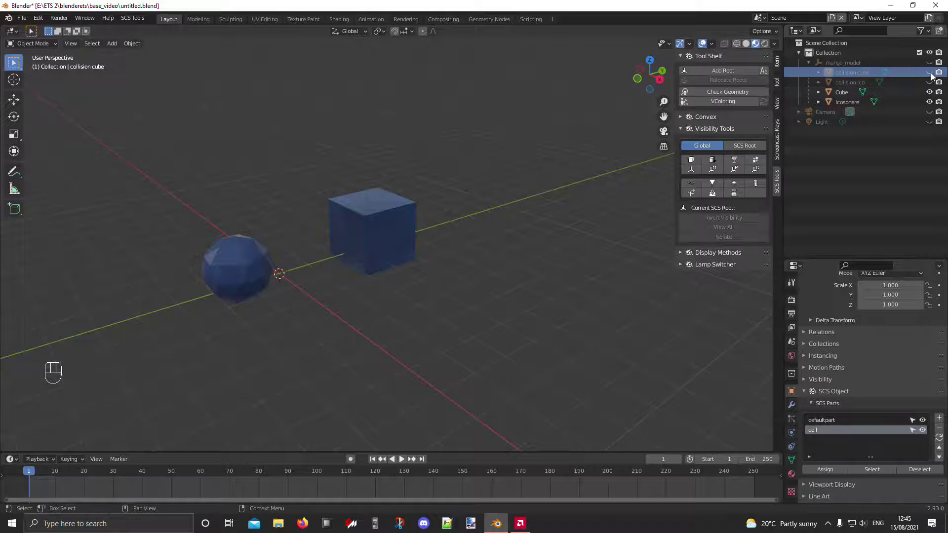
left_click(935, 63)
left_click(931, 74)
left_click(934, 83)
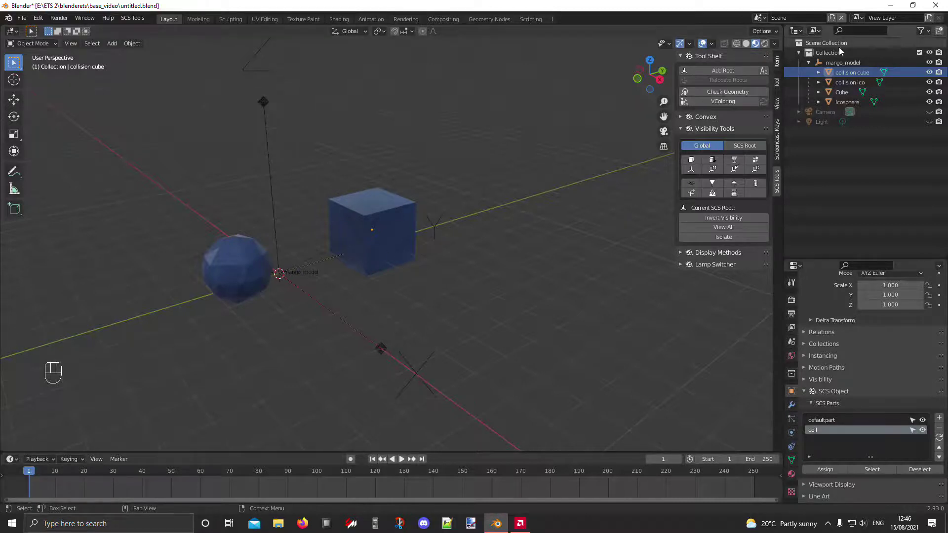
Select the collision cube in the Outliner to show its blue material
double_click(859, 82)
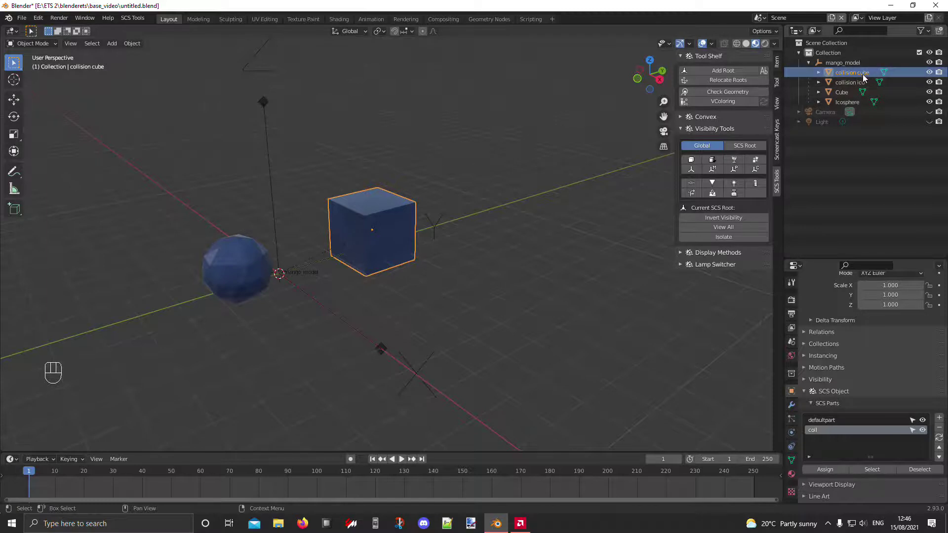
Remove the blue material slot from collision cube, leaving its material list empty
left_click(798, 480)
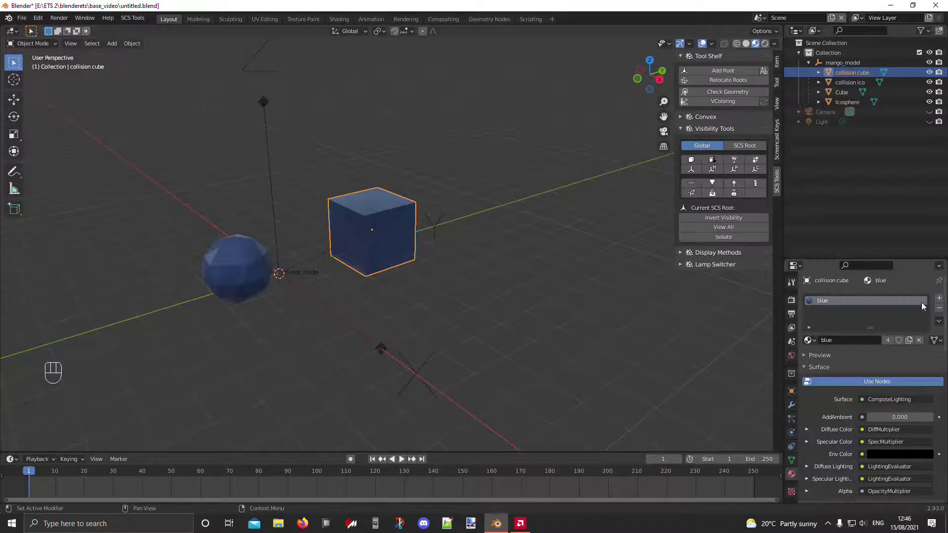
left_click(943, 314)
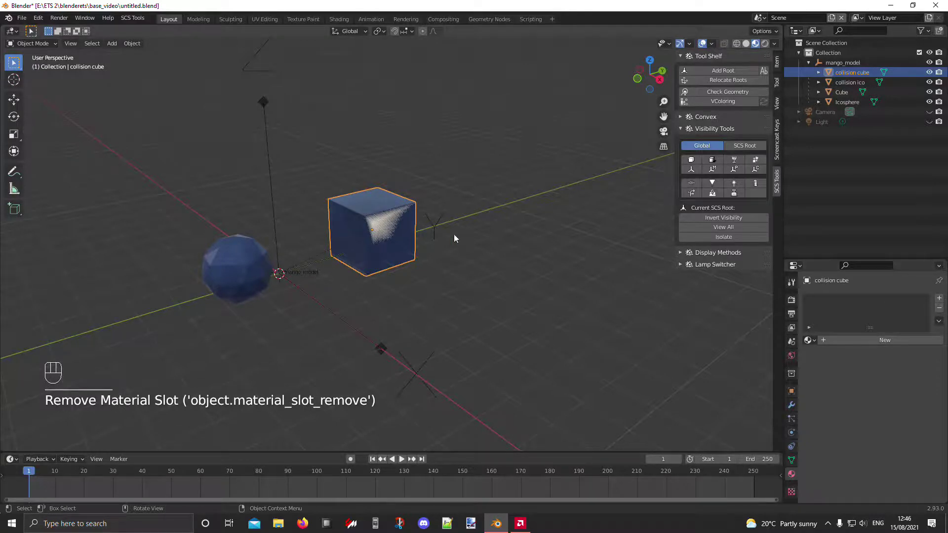
left_click_drag(480, 233, 467, 239)
middle_click(484, 261)
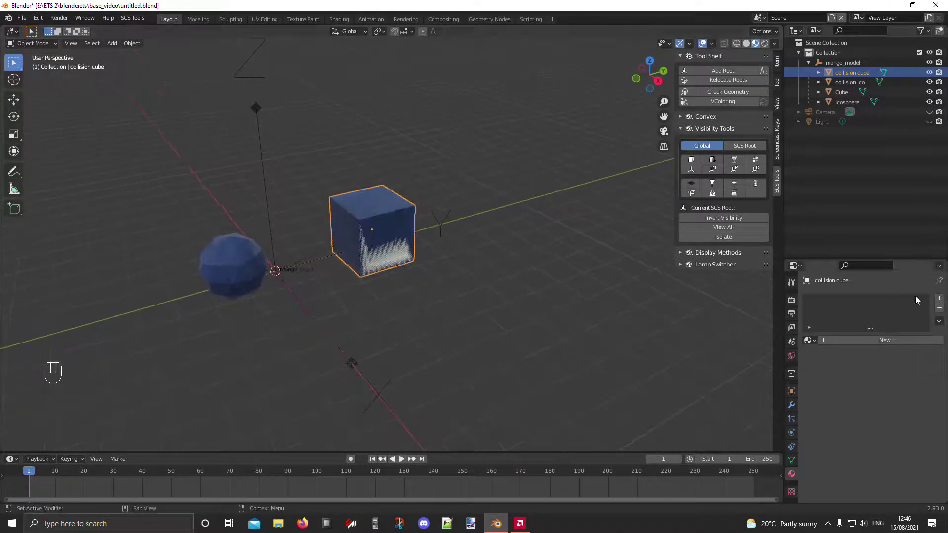
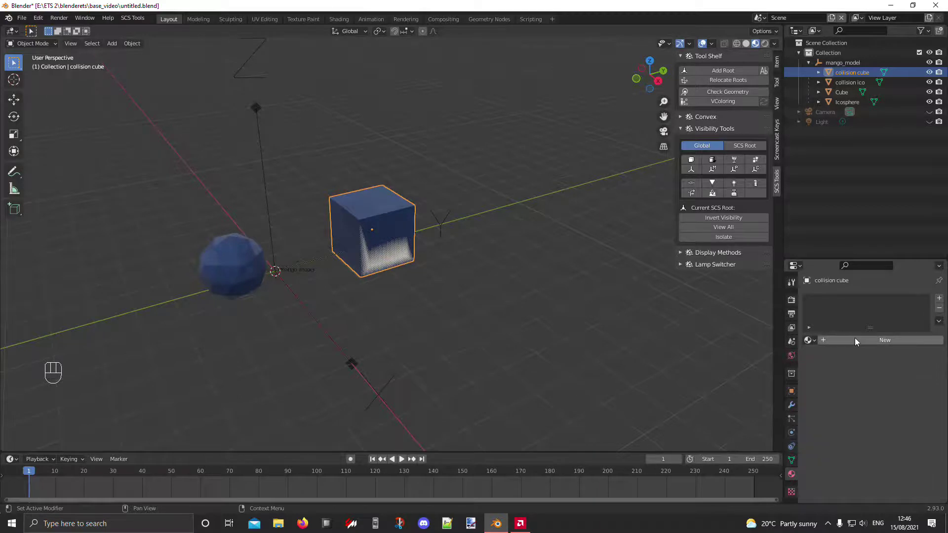
Create a new material for collision cube and name it 'invisible'
left_click(856, 342)
left_click(835, 308)
left_click_drag(831, 303, 718, 134)
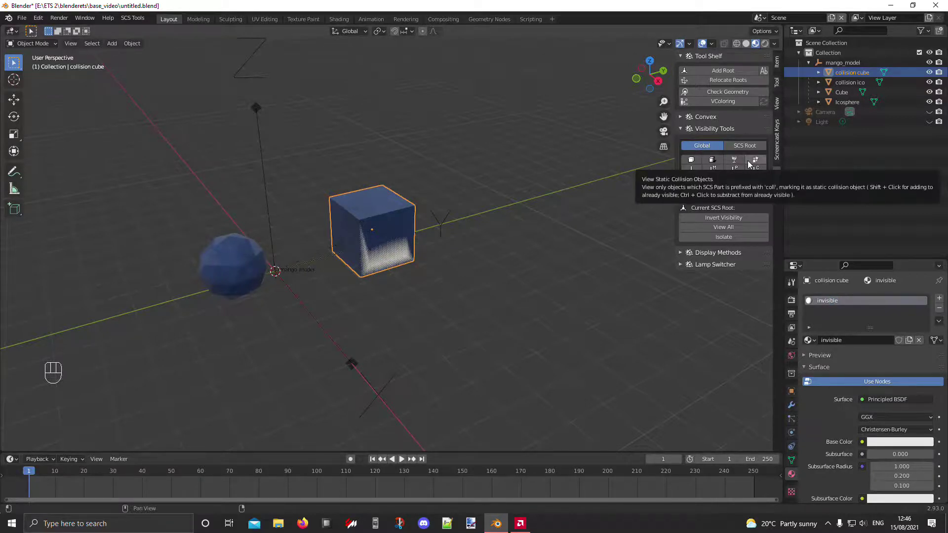
Show only static collision objects via SCS Visibility Tools and orbit closer to collision cube
left_click(752, 166)
left_click_drag(457, 203, 507, 224)
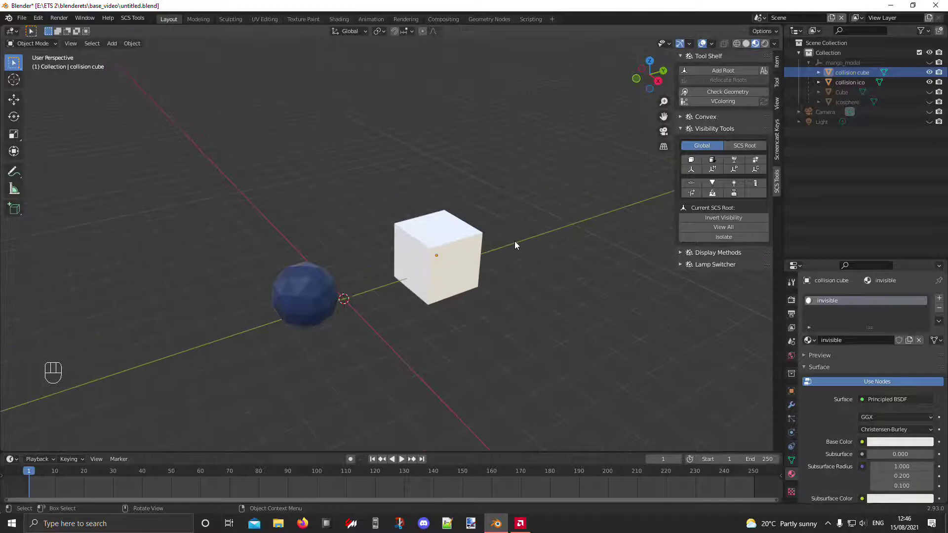
left_click_drag(528, 274, 513, 276)
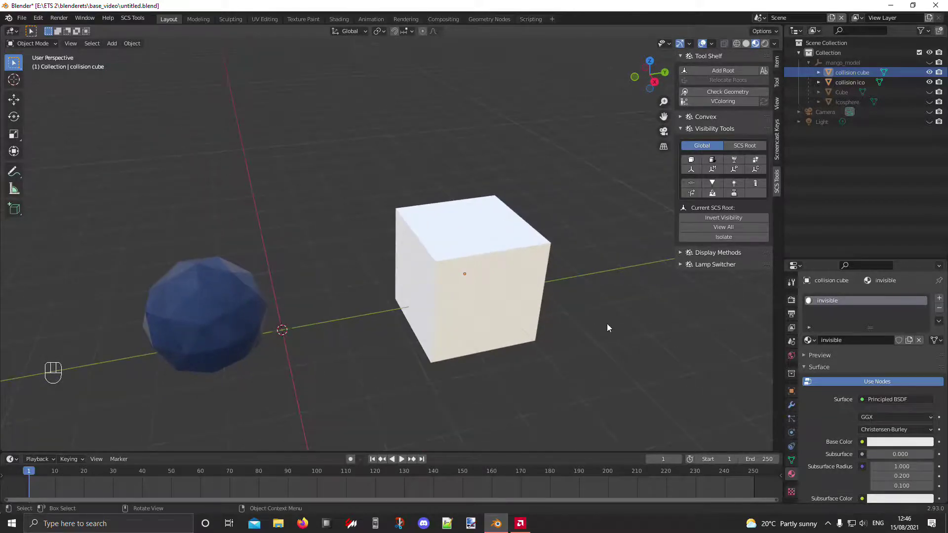
left_click_drag(492, 309, 517, 307)
Set the invisible material's SCS shader preset to none, making it Alpha Clip
middle_click(619, 370)
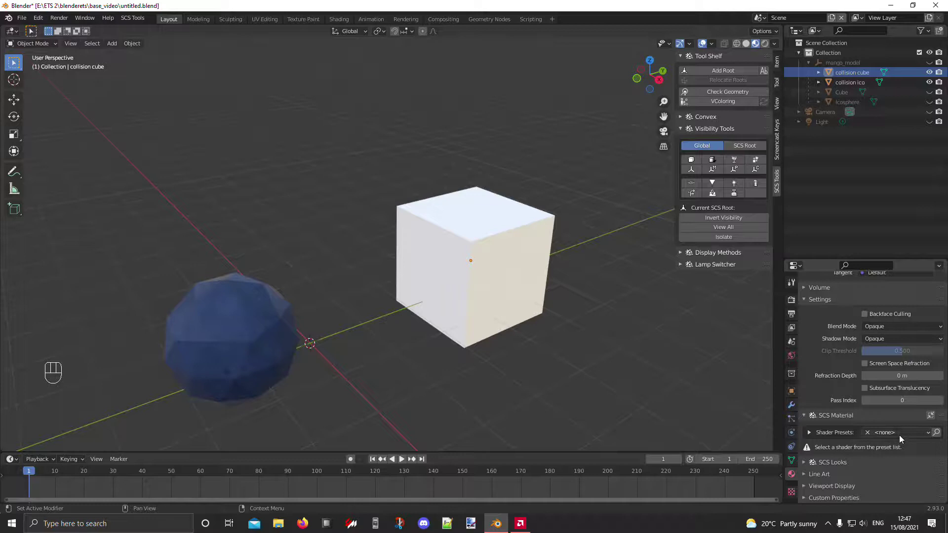
left_click_drag(903, 437, 902, 380)
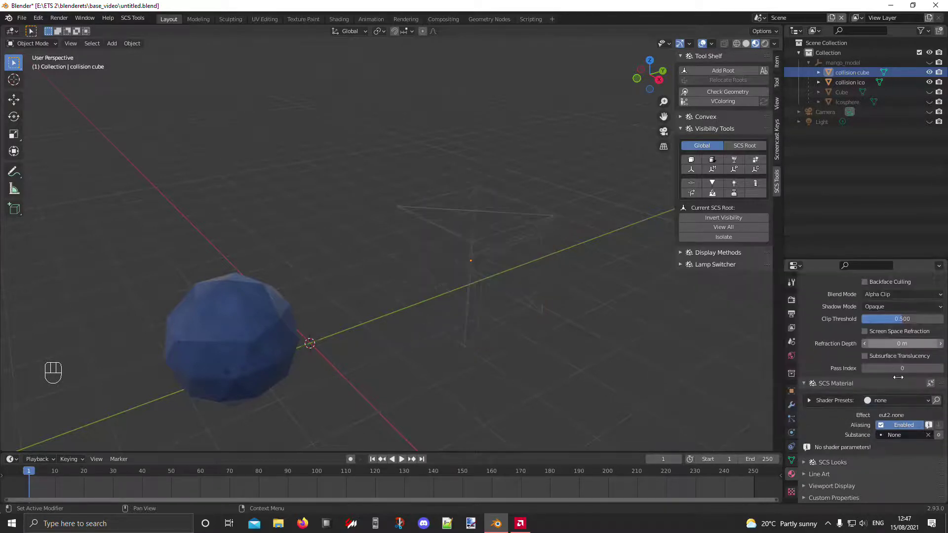
middle_click(509, 276)
Orbit the scene to inspect the wireframe collision cube, then select collision ico
left_click_drag(422, 292, 337, 265)
left_click_drag(318, 277, 219, 310)
left_click_drag(208, 314, 320, 353)
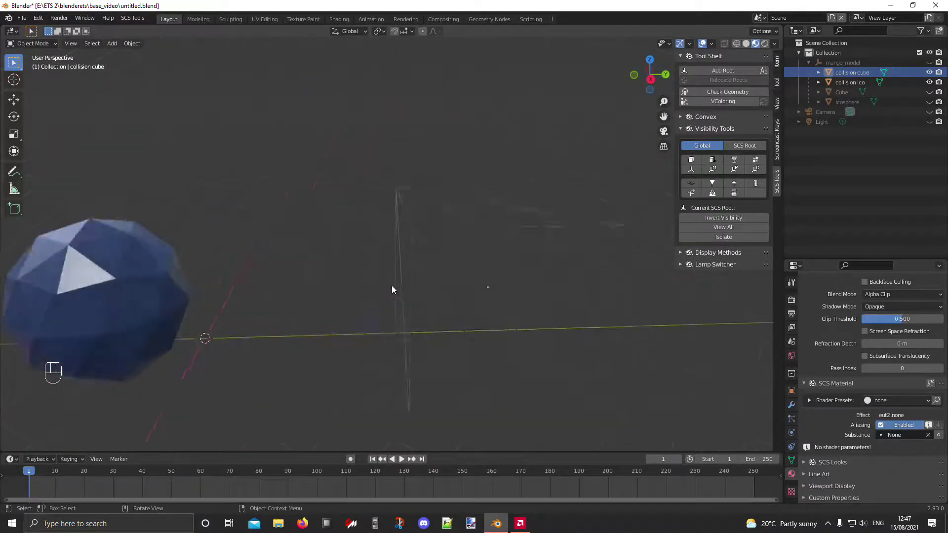
left_click_drag(393, 287, 373, 262)
left_click_drag(359, 268, 252, 301)
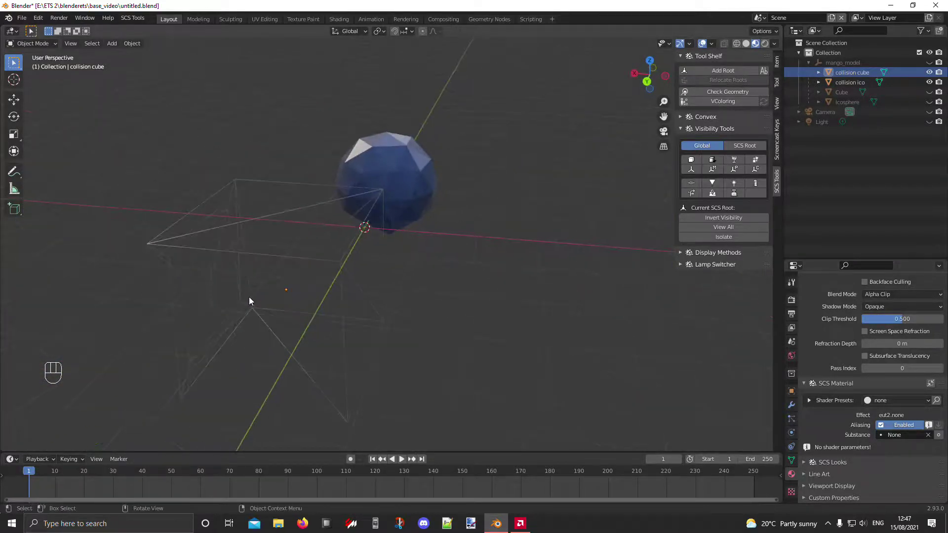
left_click_drag(231, 303, 218, 306)
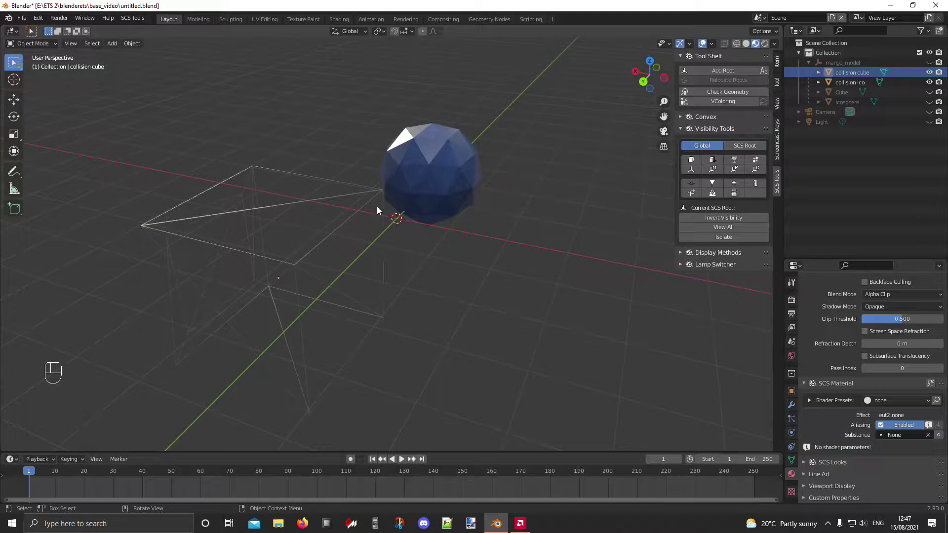
left_click_drag(185, 309, 255, 283)
left_click_drag(258, 281, 278, 274)
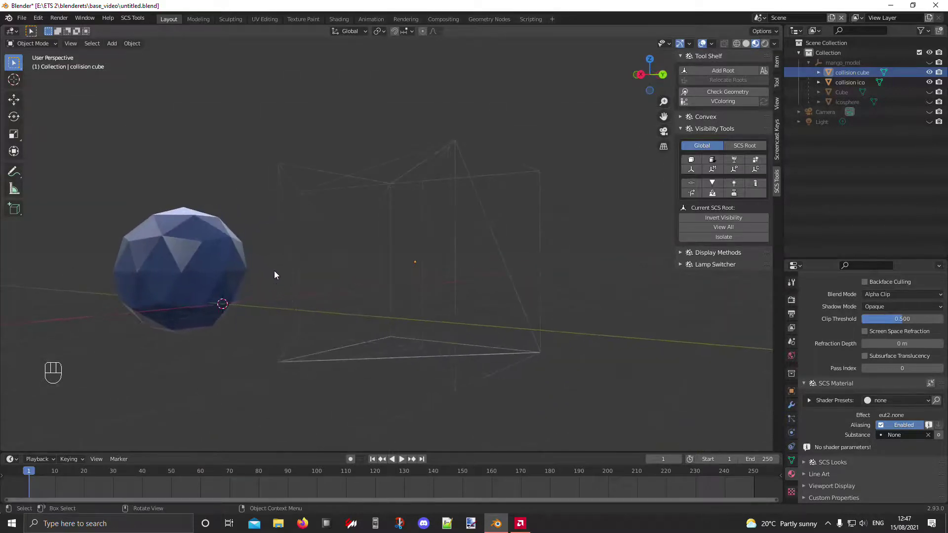
left_click_drag(393, 224, 466, 266)
left_click_drag(505, 283, 487, 270)
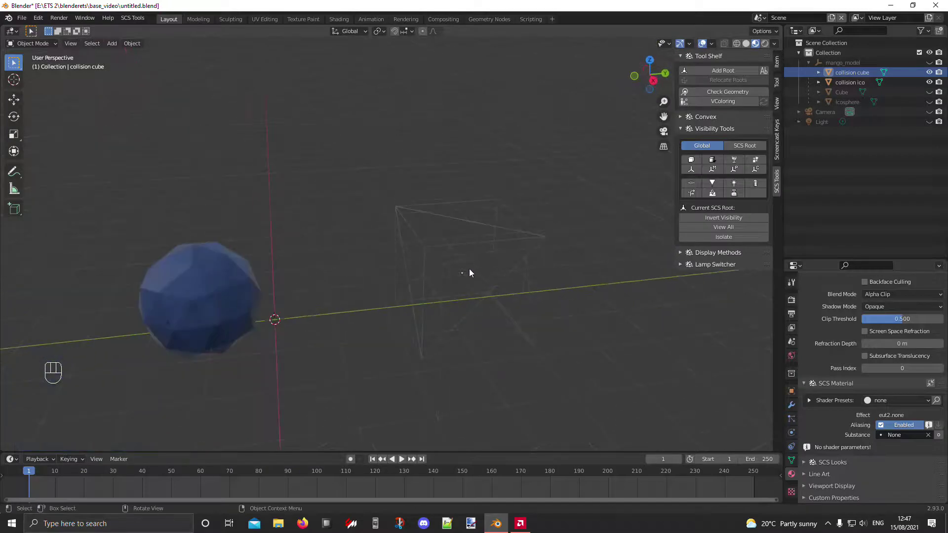
left_click_drag(218, 309, 380, 323)
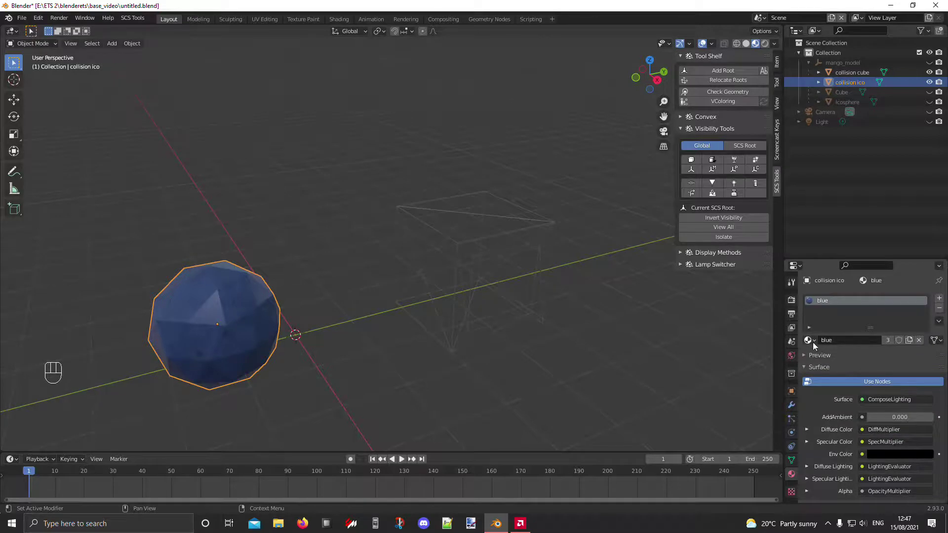
Assign the existing 'invisible' material to collision ico and check both collision wireframes
left_click(815, 346)
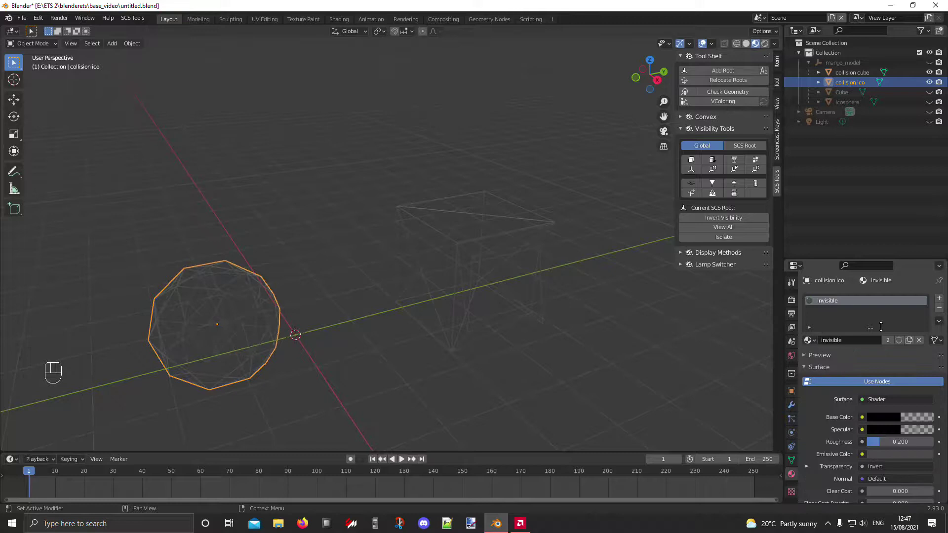
middle_click(363, 374)
left_click(429, 368)
left_click_drag(474, 371, 475, 368)
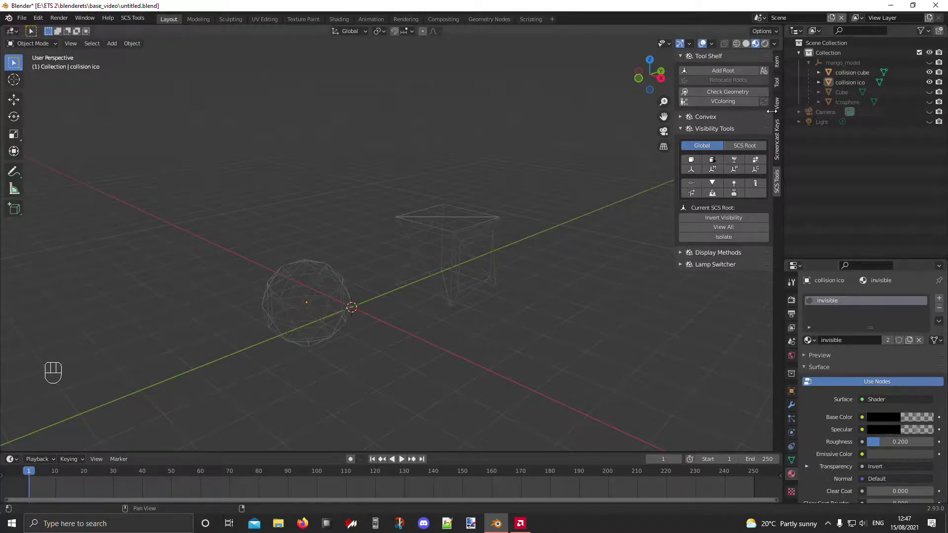
left_click_drag(484, 383, 496, 390)
left_click_drag(367, 381, 411, 381)
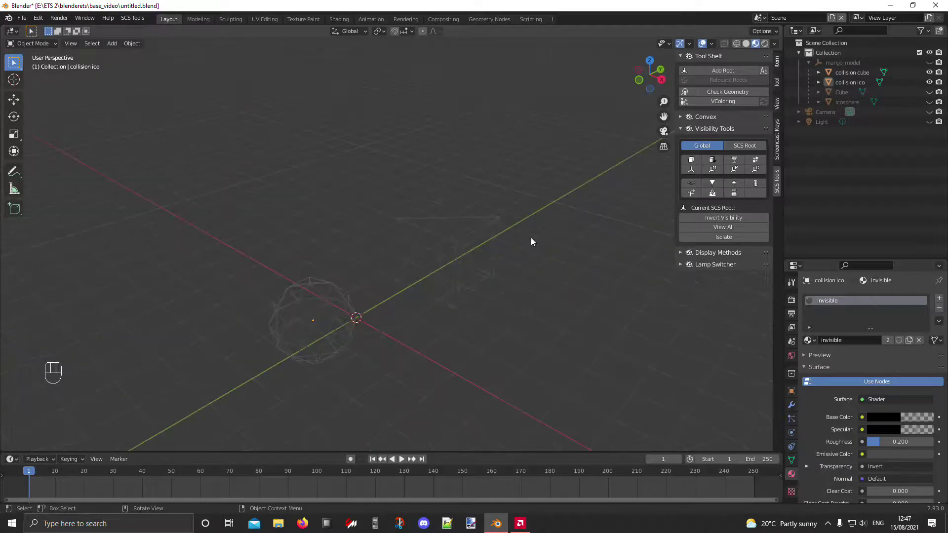
Toggle SCS visibility between visual and collision objects, then show all objects again with View All
middle_click(575, 327)
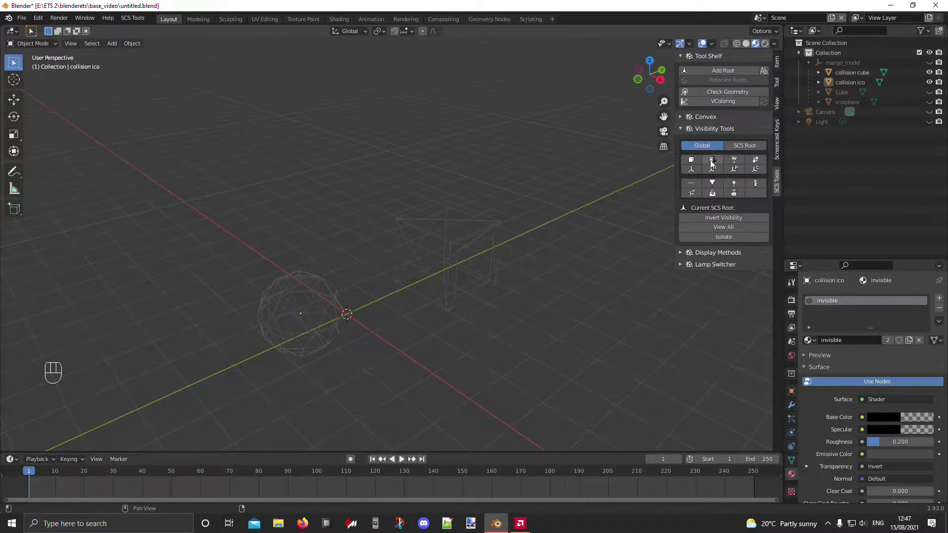
left_click(696, 163)
left_click_drag(496, 204, 480, 190)
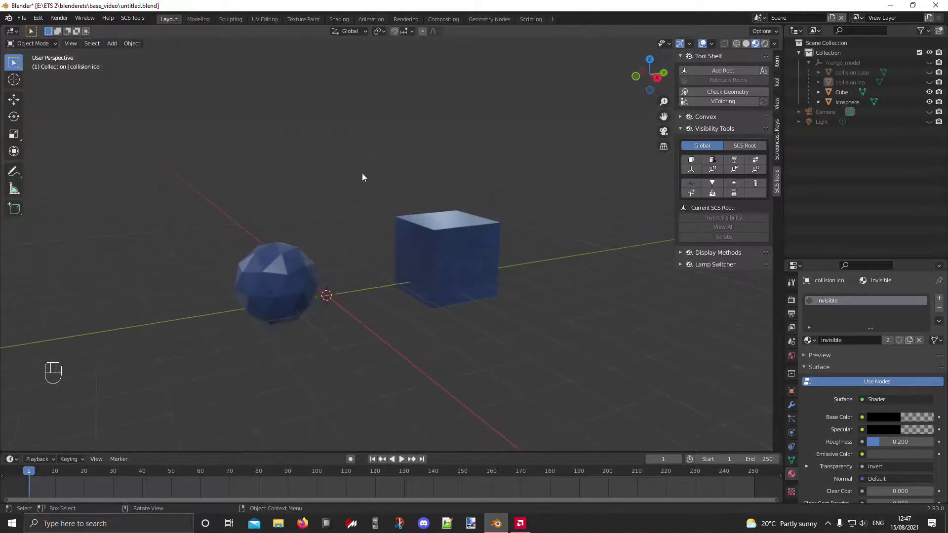
middle_click(336, 267)
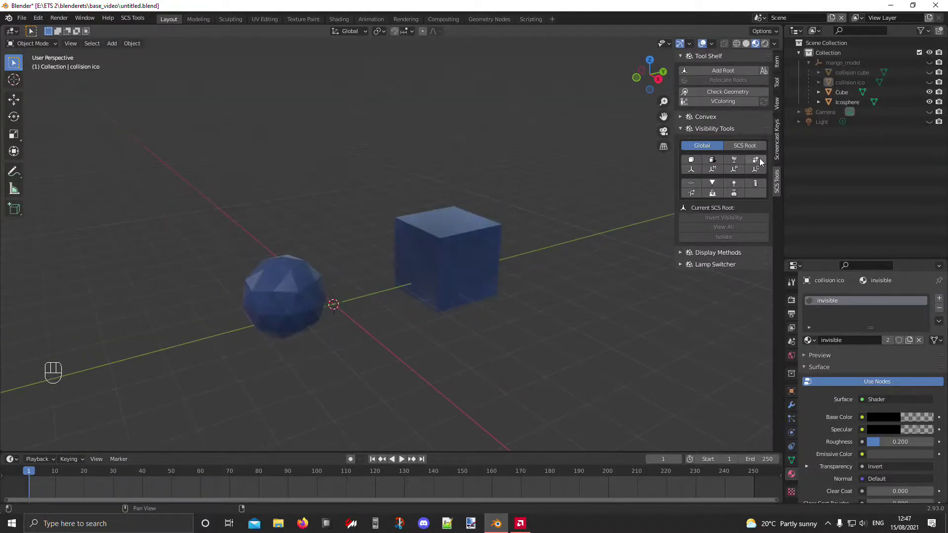
left_click(762, 162)
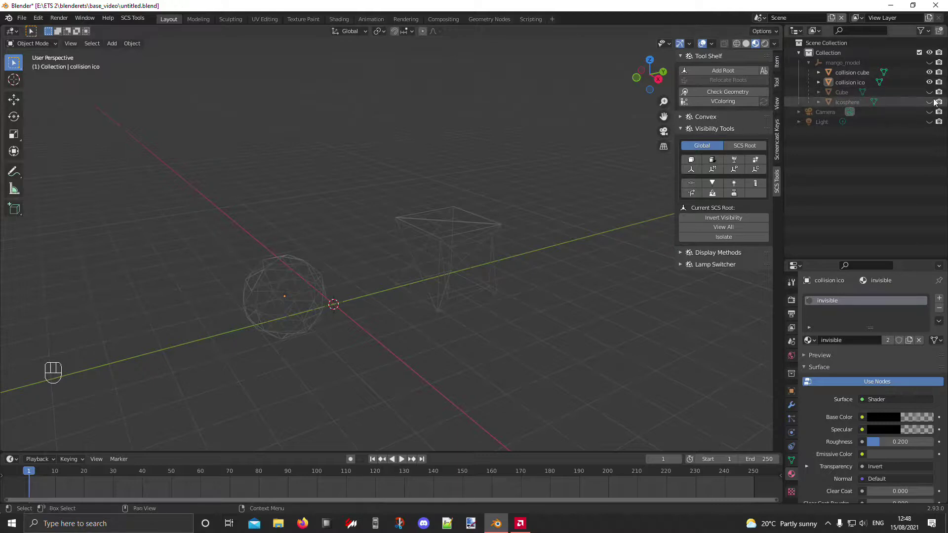
left_click(934, 103)
left_click_drag(931, 94, 933, 64)
left_click(933, 64)
Select the mango_model root object and display the scene's SCS export settings
middle_click(459, 307)
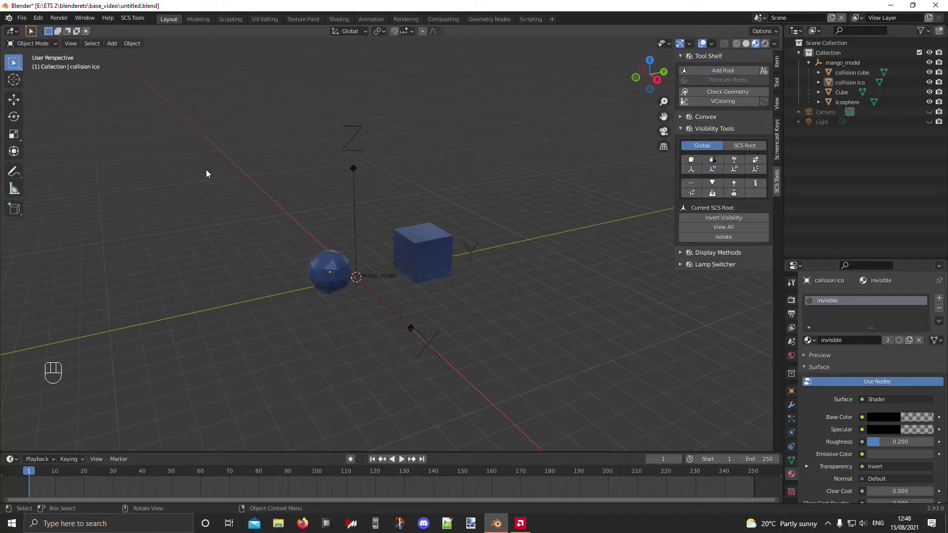
left_click(358, 177)
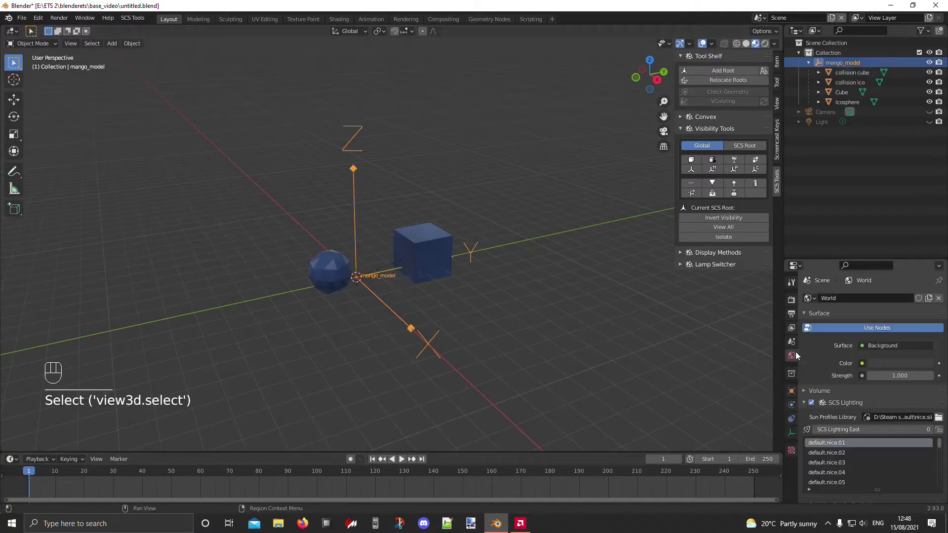
left_click(793, 317)
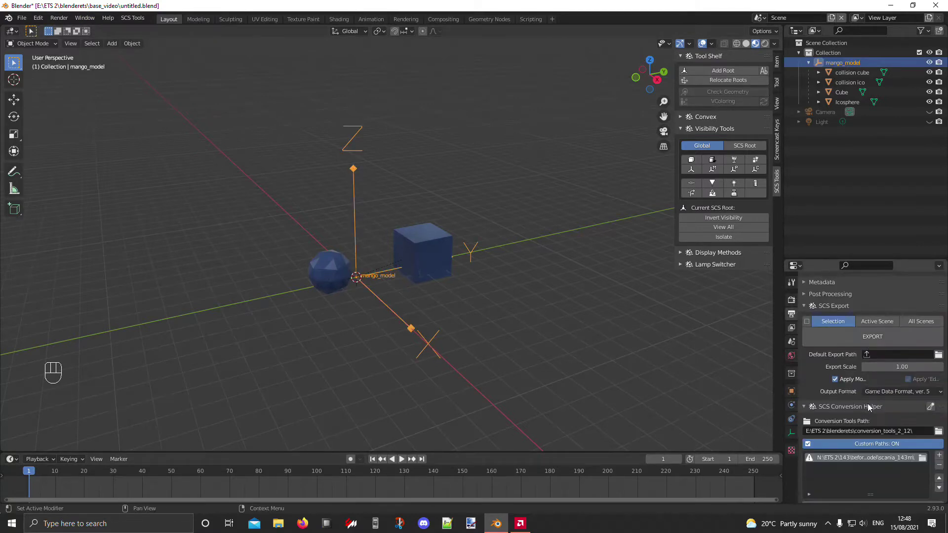